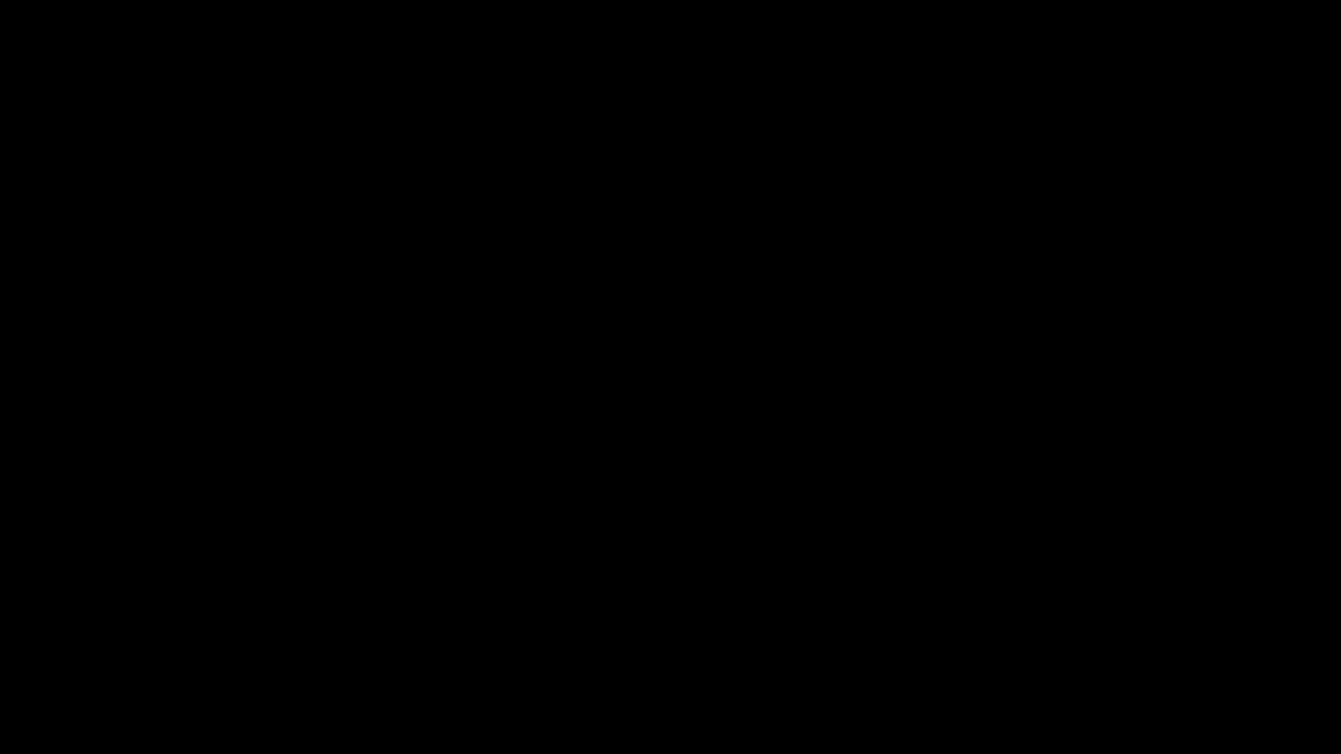
- Zoom onto the tiger's face and test-move the eyes control bone, then return it to rest
scroll(up, 3)
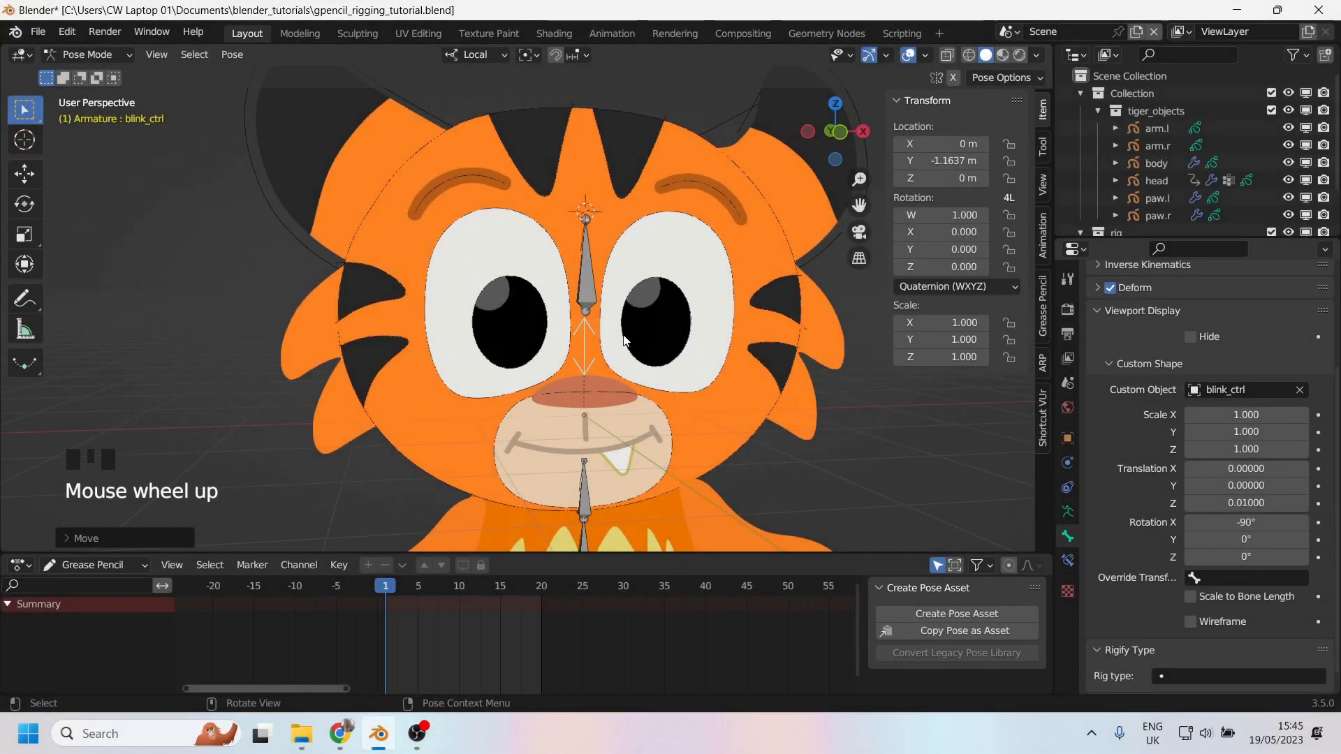
key(alt+g)
scroll(up, 3)
drag(589, 283, 514, 311)
click(514, 310)
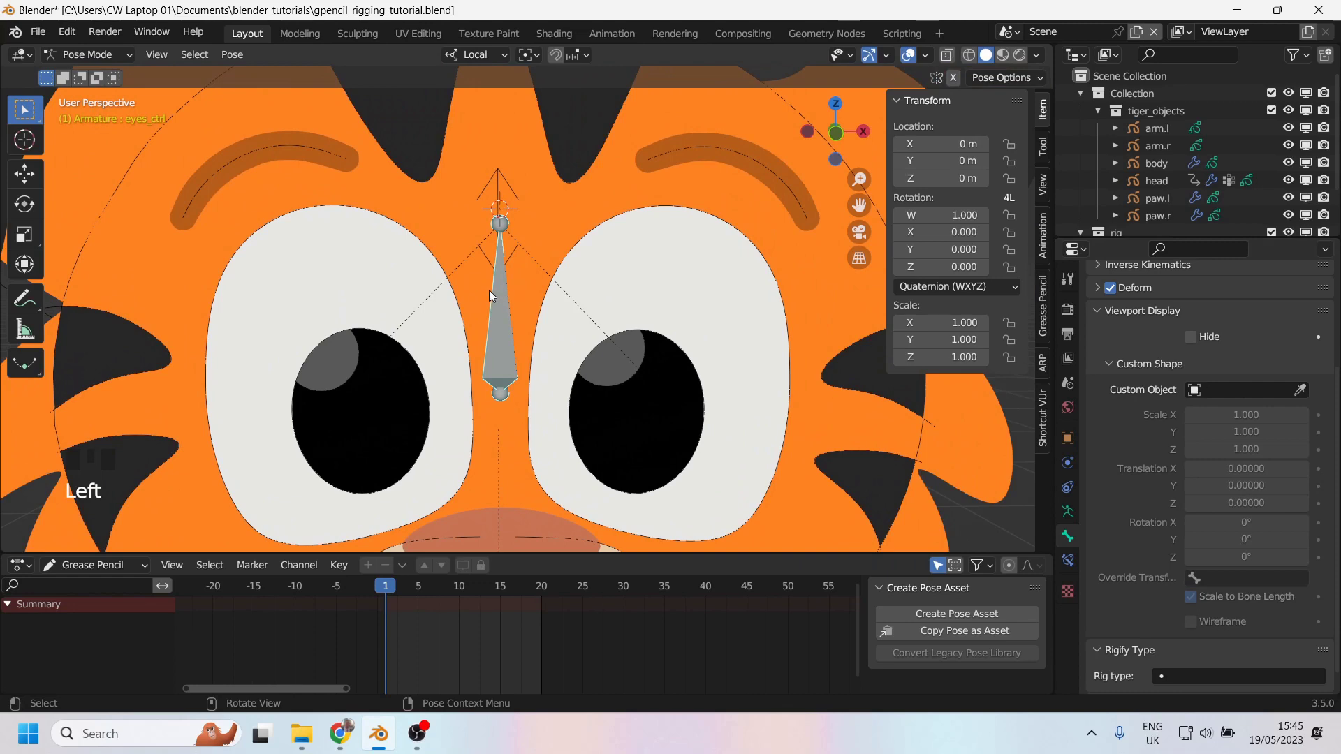
key(g)
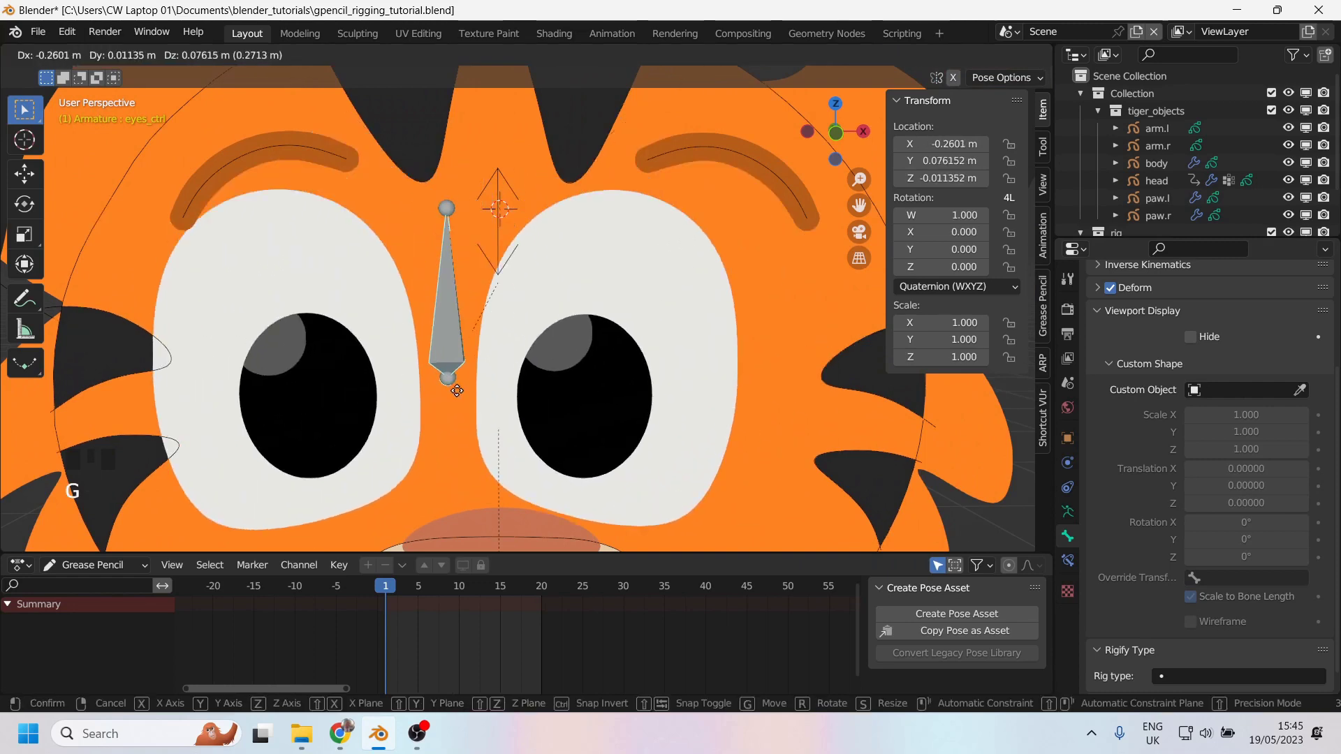
key(g)
scroll(down, 3)
drag(444, 343, 503, 328)
scroll(up, 3)
key(g)
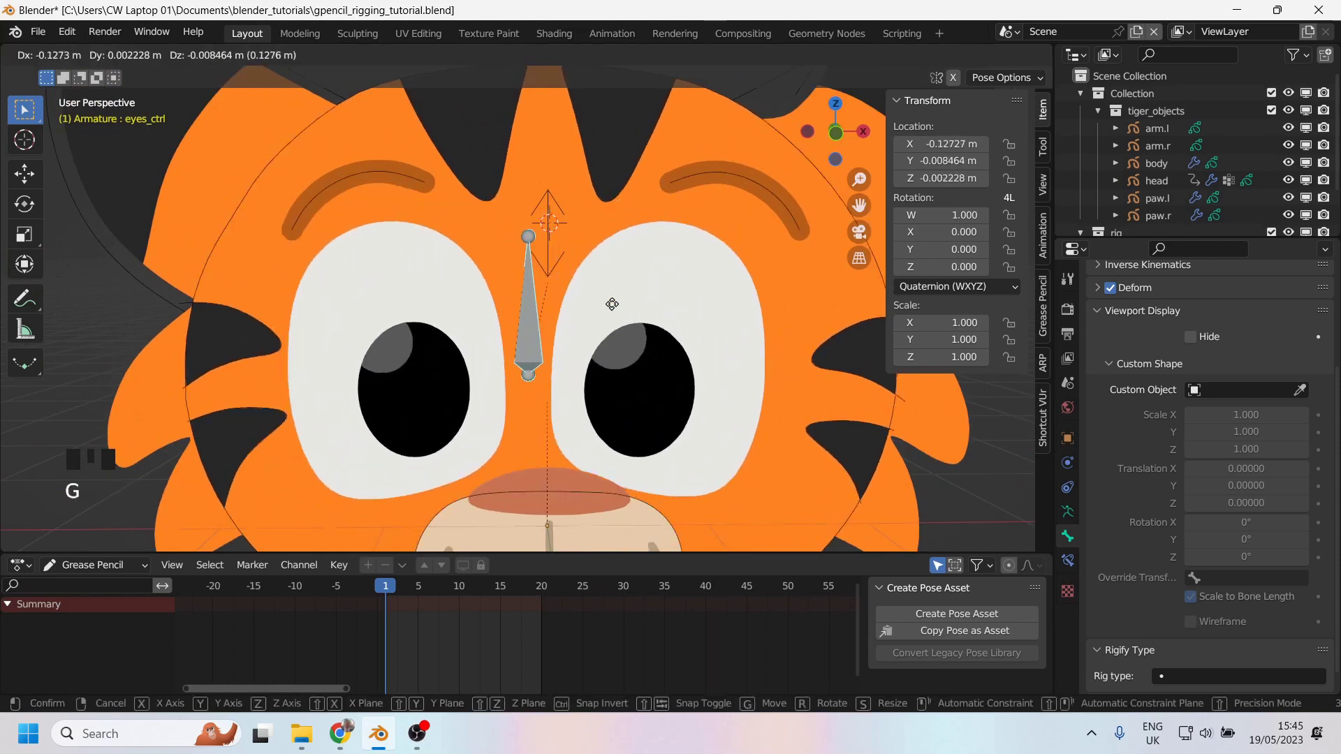
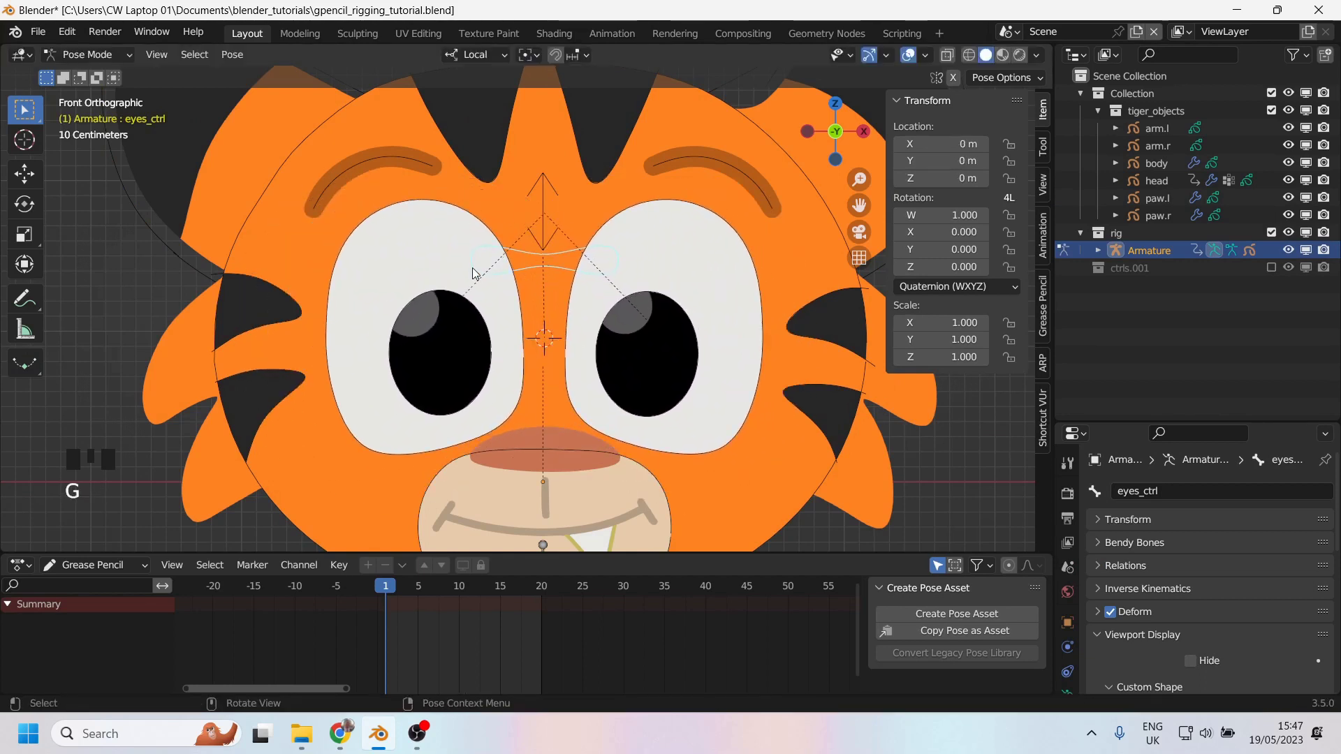
key(g)
- Save the blend file with the rig in its rest pose
scroll(down, 3)
scroll(up, 3)
scroll(down, 3)
key(ctrl+s)
- Move the blink control bone up and down along a single axis and confirm its position
click(543, 200)
key(g)
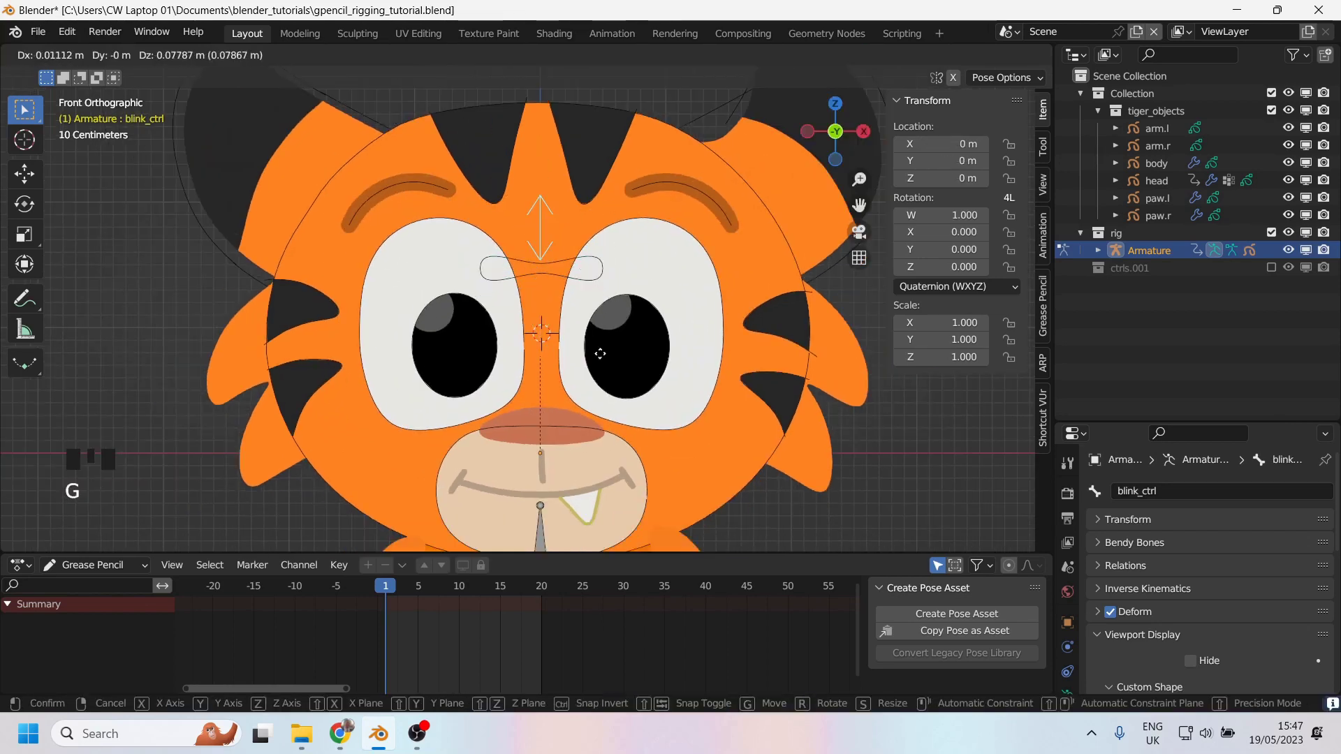
scroll(up, 3)
middle_click(544, 308)
scroll(down, 3)
scroll(up, 3)
middle_click(560, 331)
drag(483, 634, 519, 655)
click(300, 289)
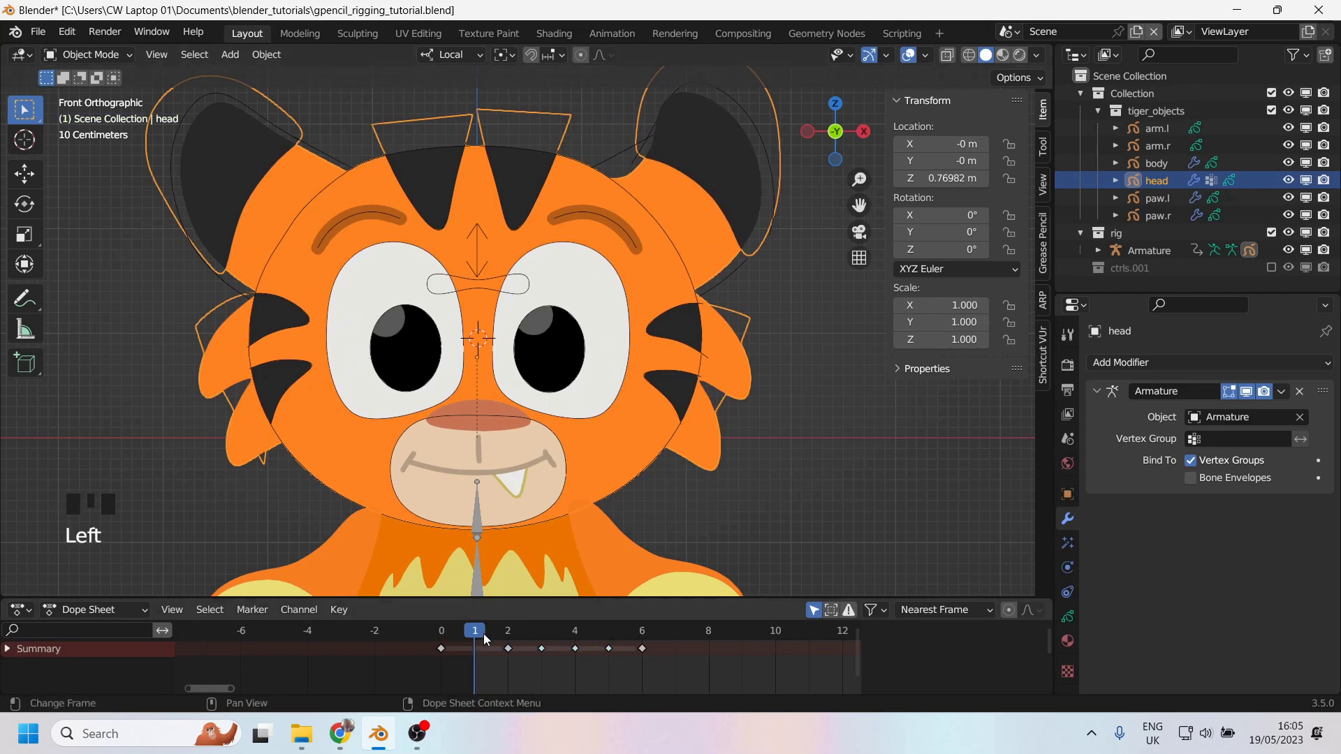
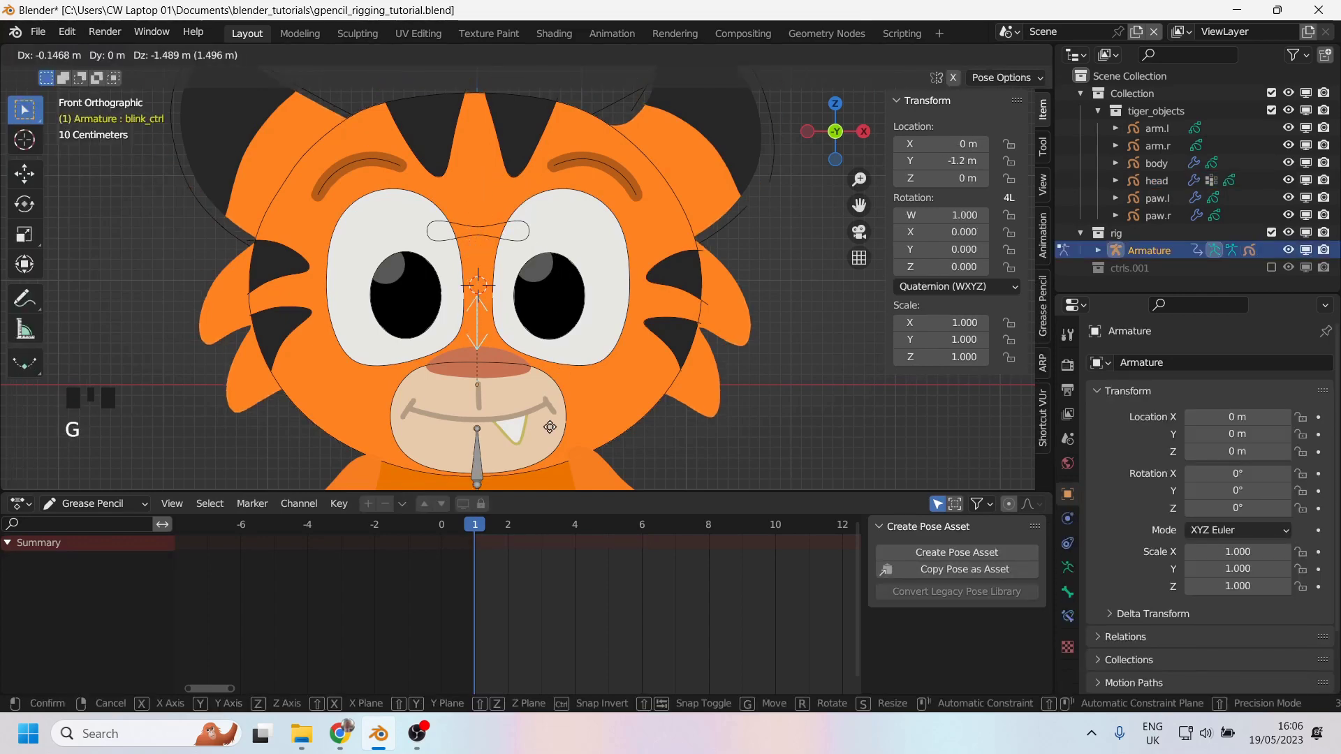
- Pull the blink control down to close the eyelids, then move it back up to rest
drag(483, 525, 469, 323)
key(g)
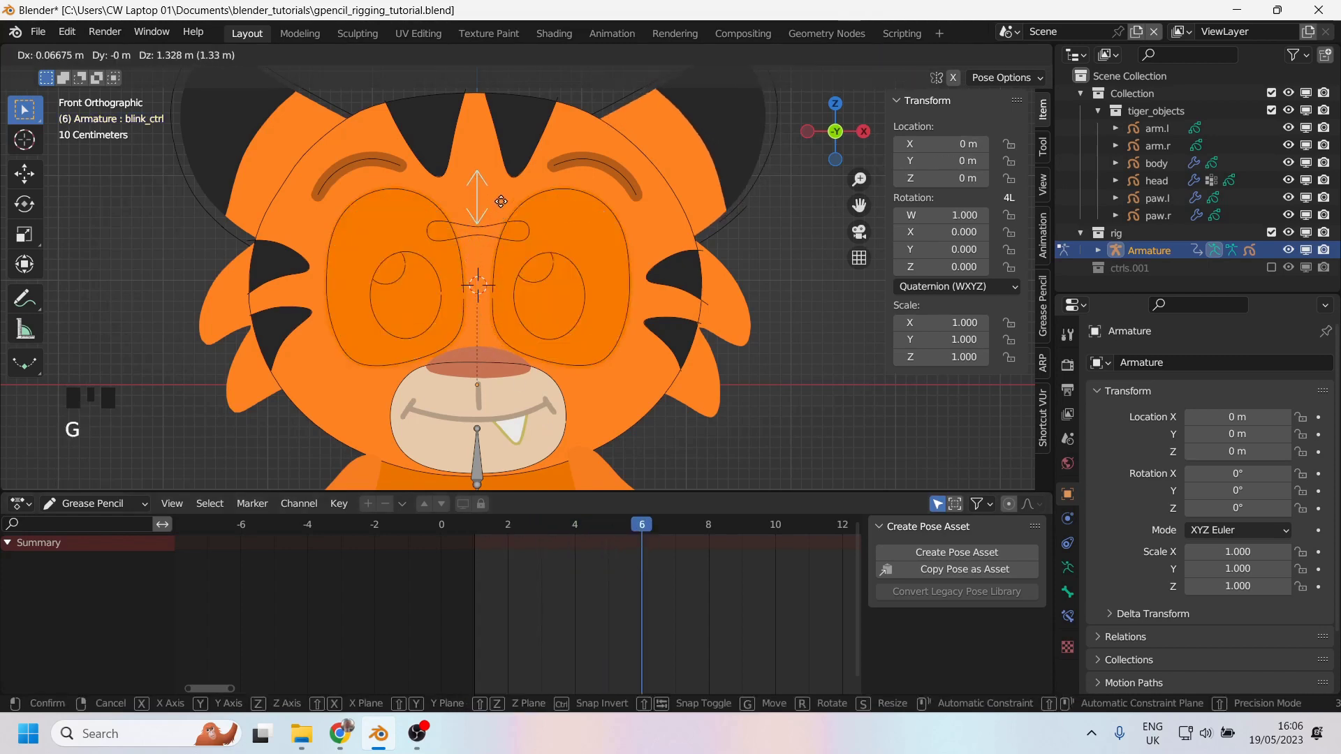
drag(639, 525, 483, 190)
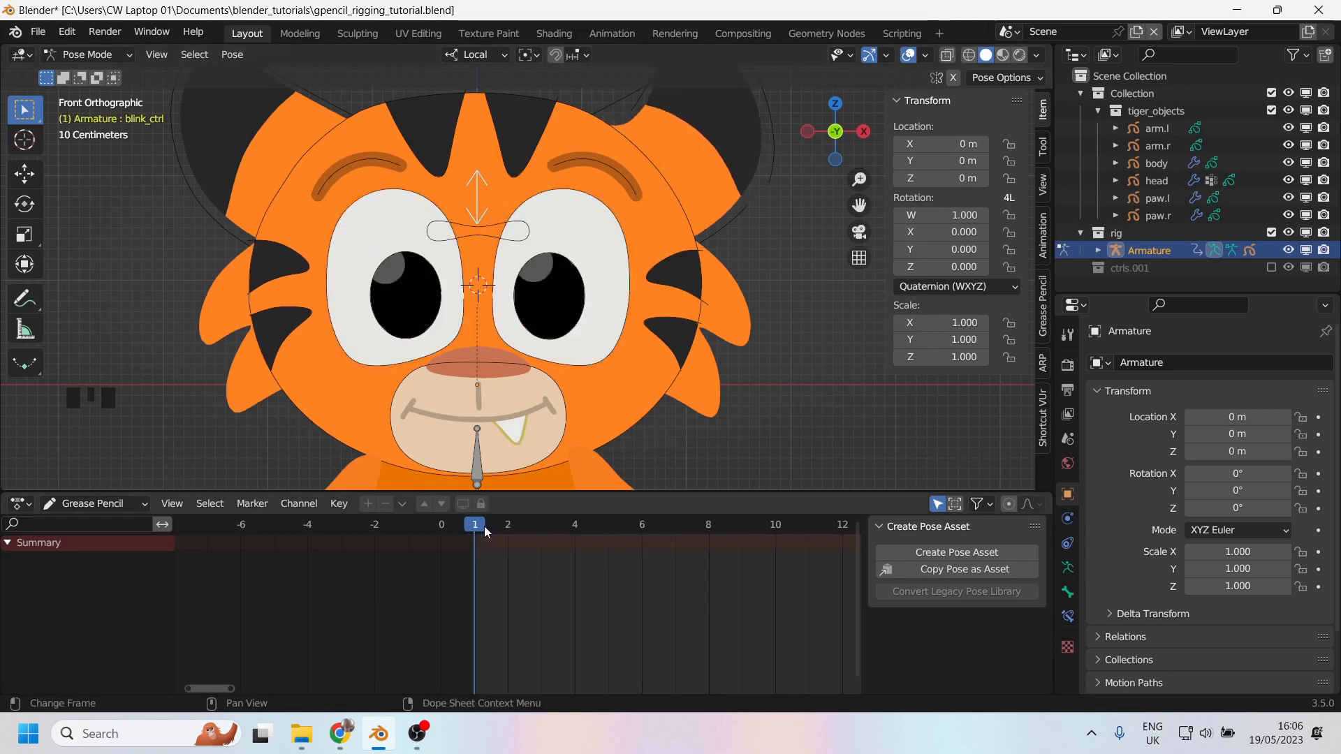
- Switch to Object Mode, select the head drawing and add a Time Offset modifier
click(281, 296)
drag(93, 57, 274, 185)
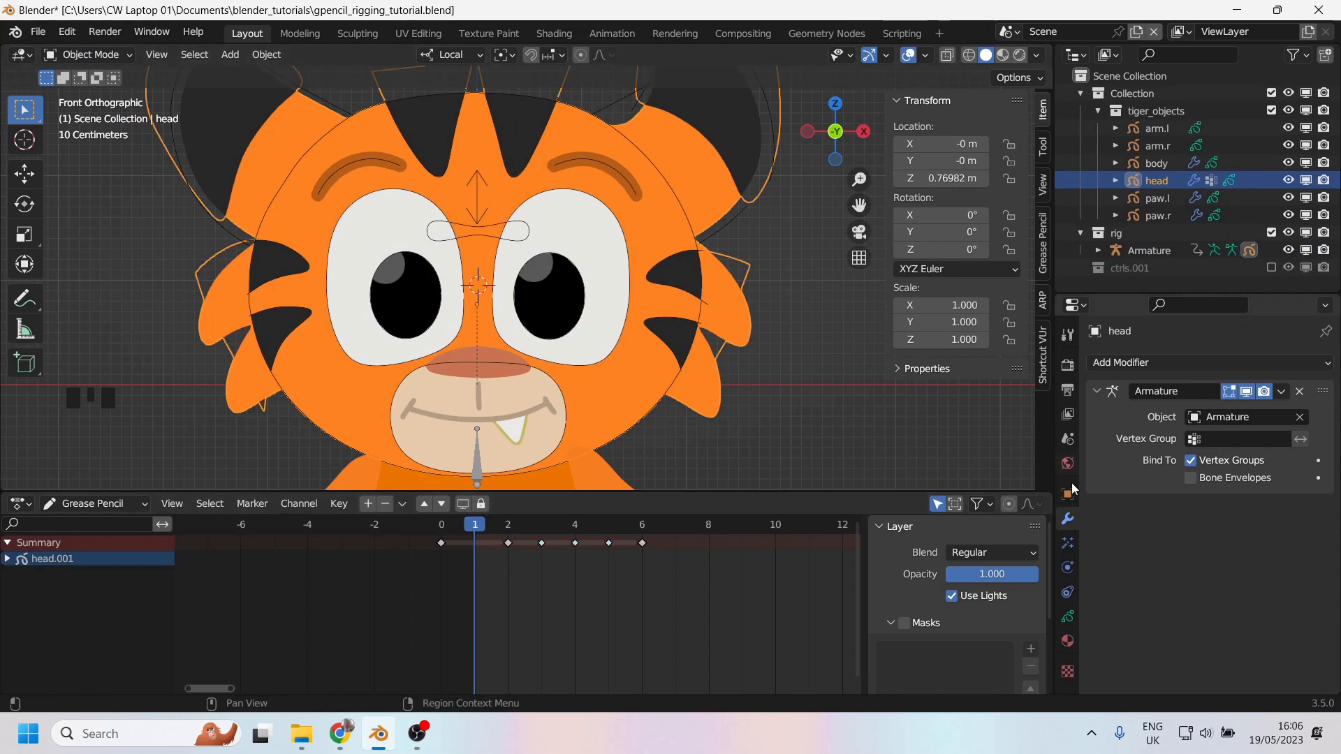
click(1072, 525)
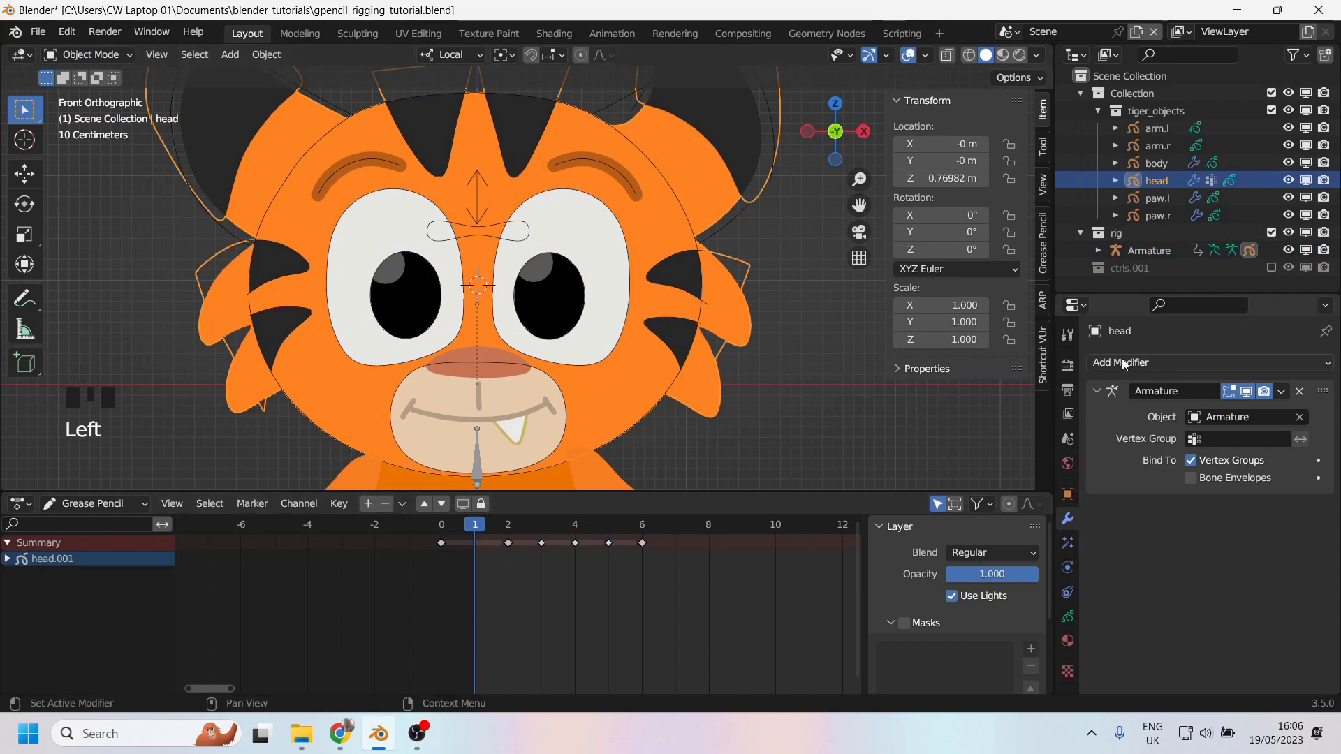
click(858, 383)
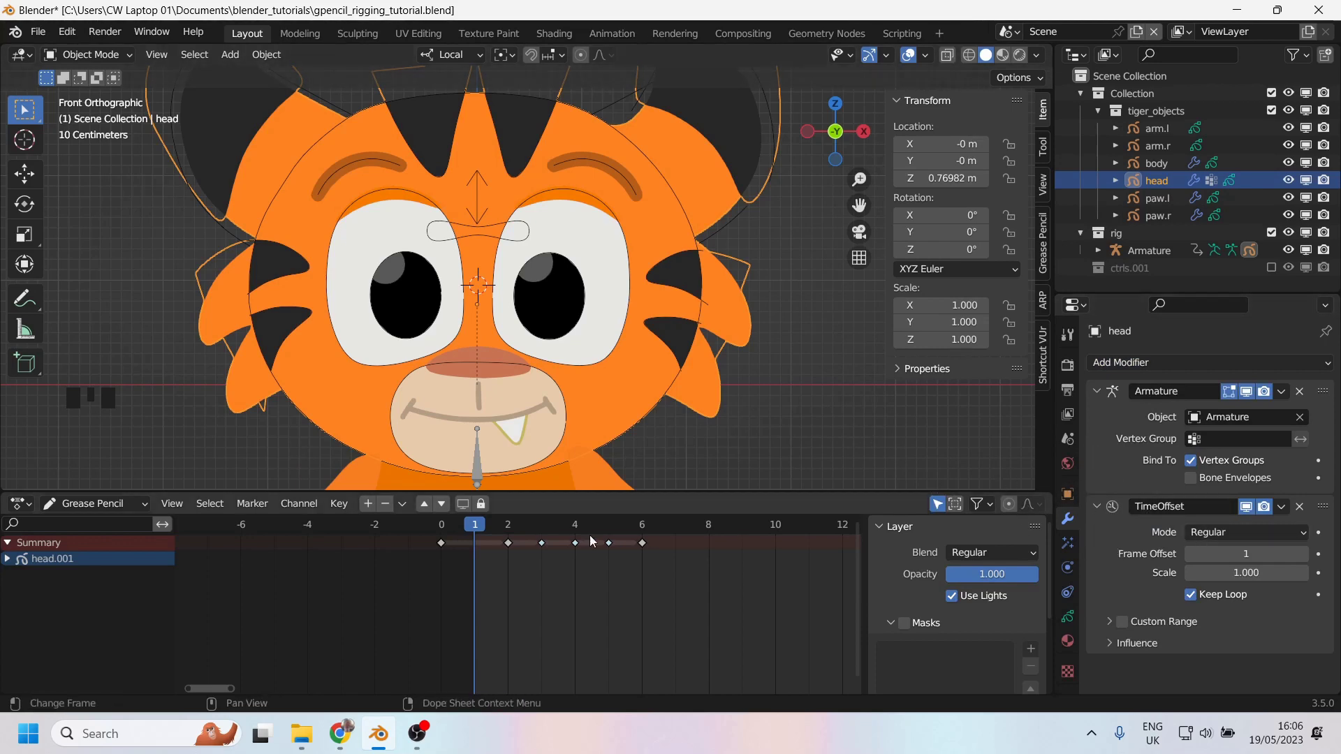
- Reset the Time Offset frame to 0 and return the rig to Pose Mode, undoing a stray edit
drag(476, 534, 497, 552)
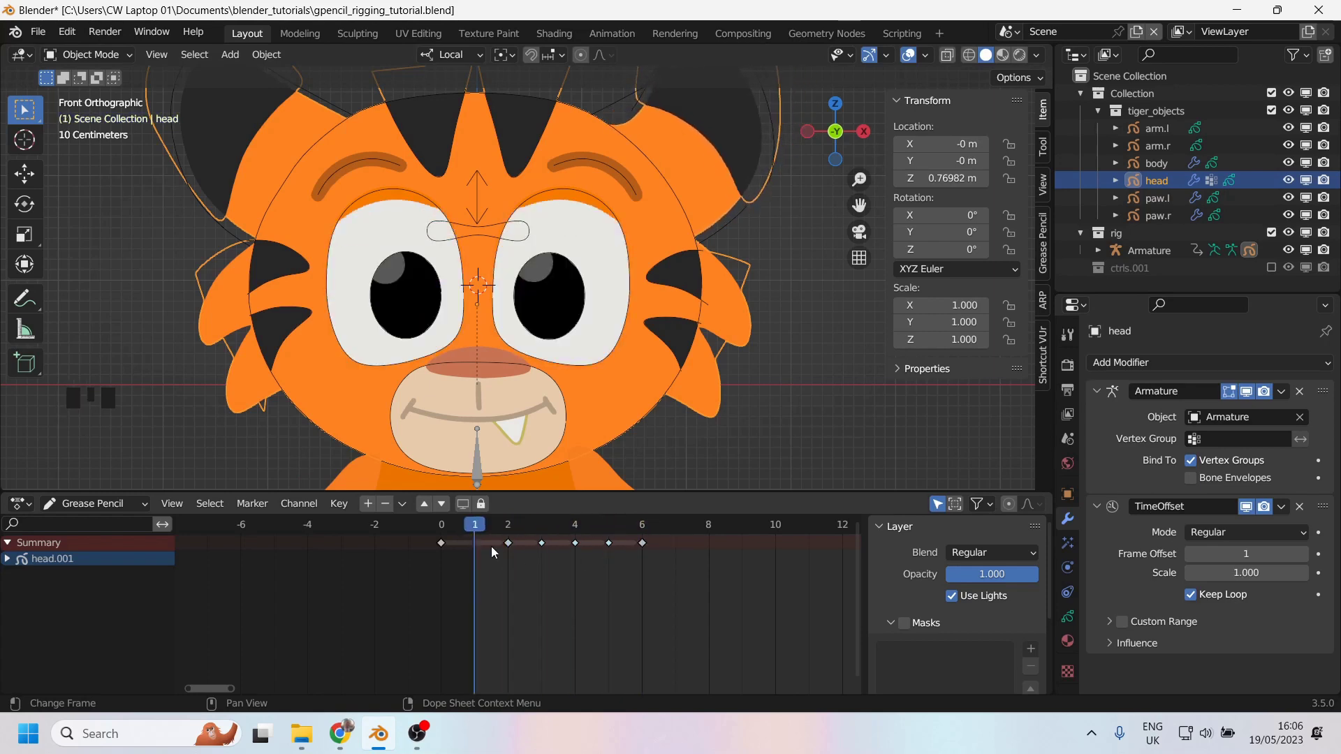
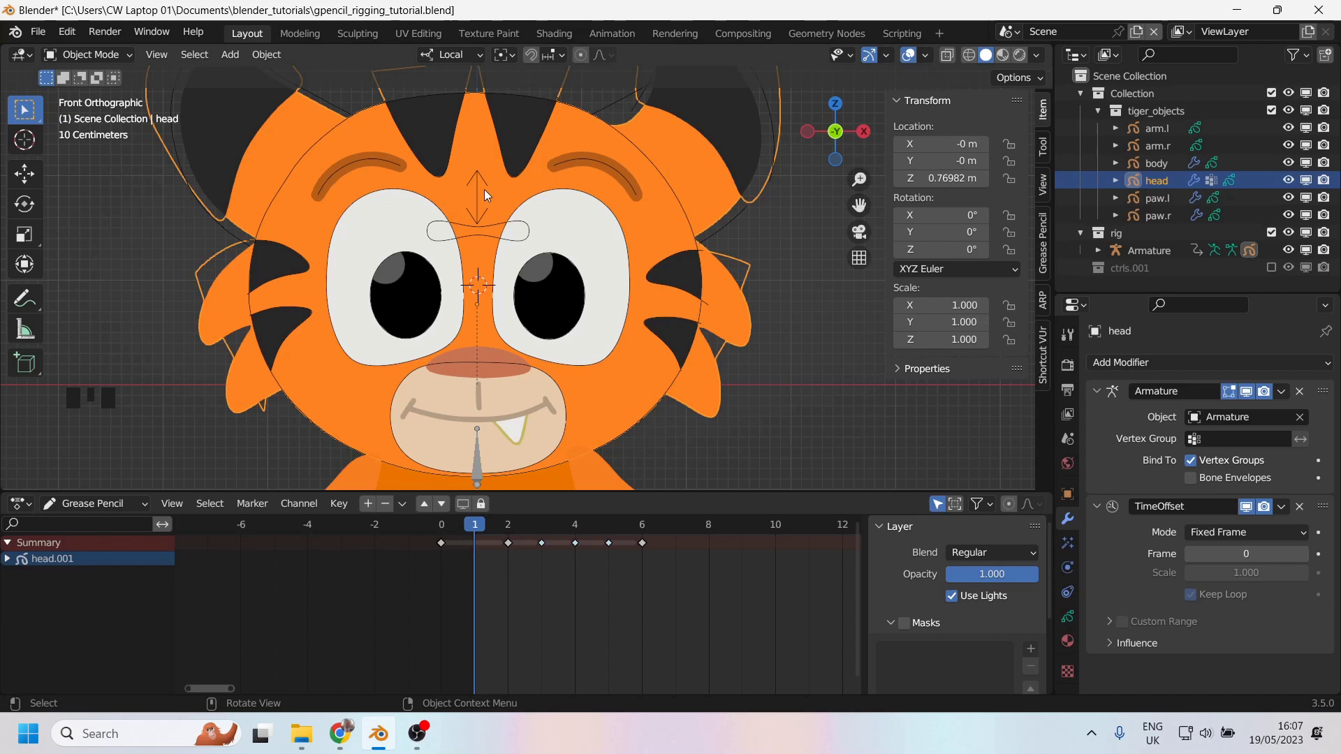
drag(87, 76, 479, 176)
key(ctrl+Tab)
click(477, 178)
key(ctrl+z)
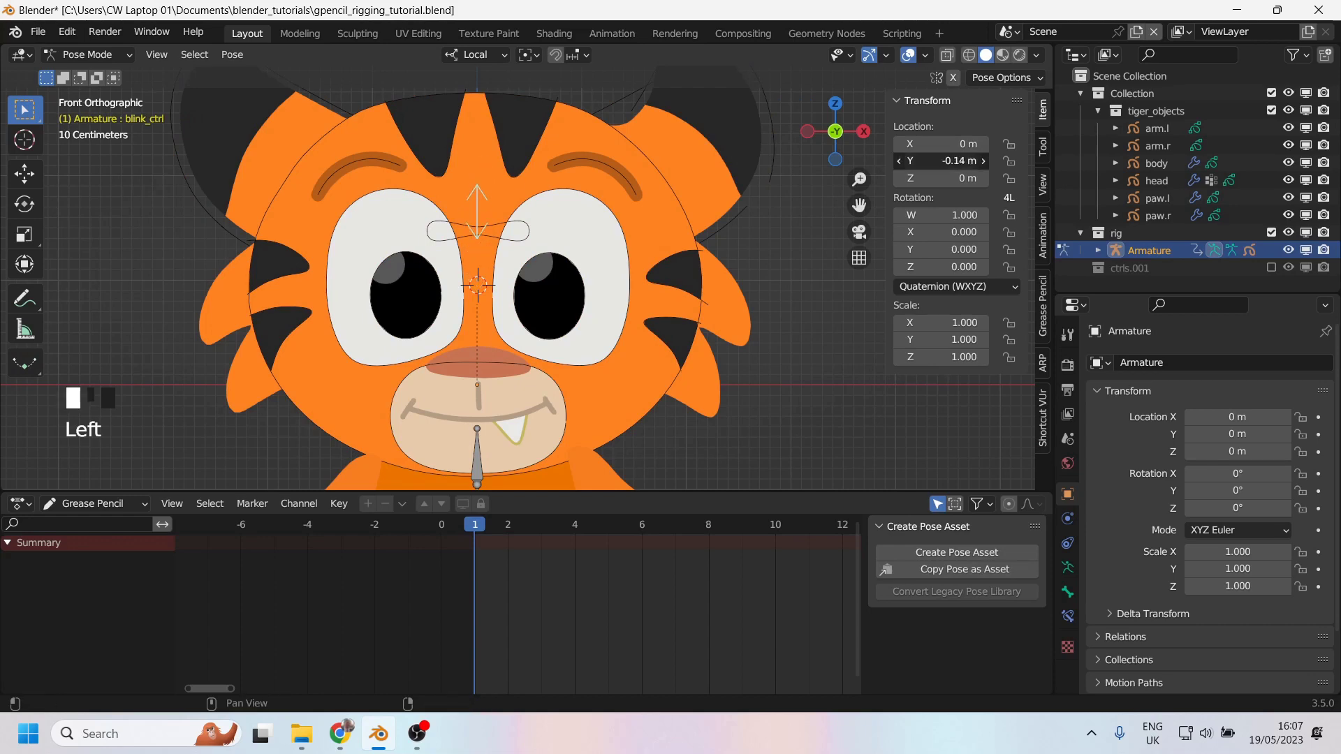
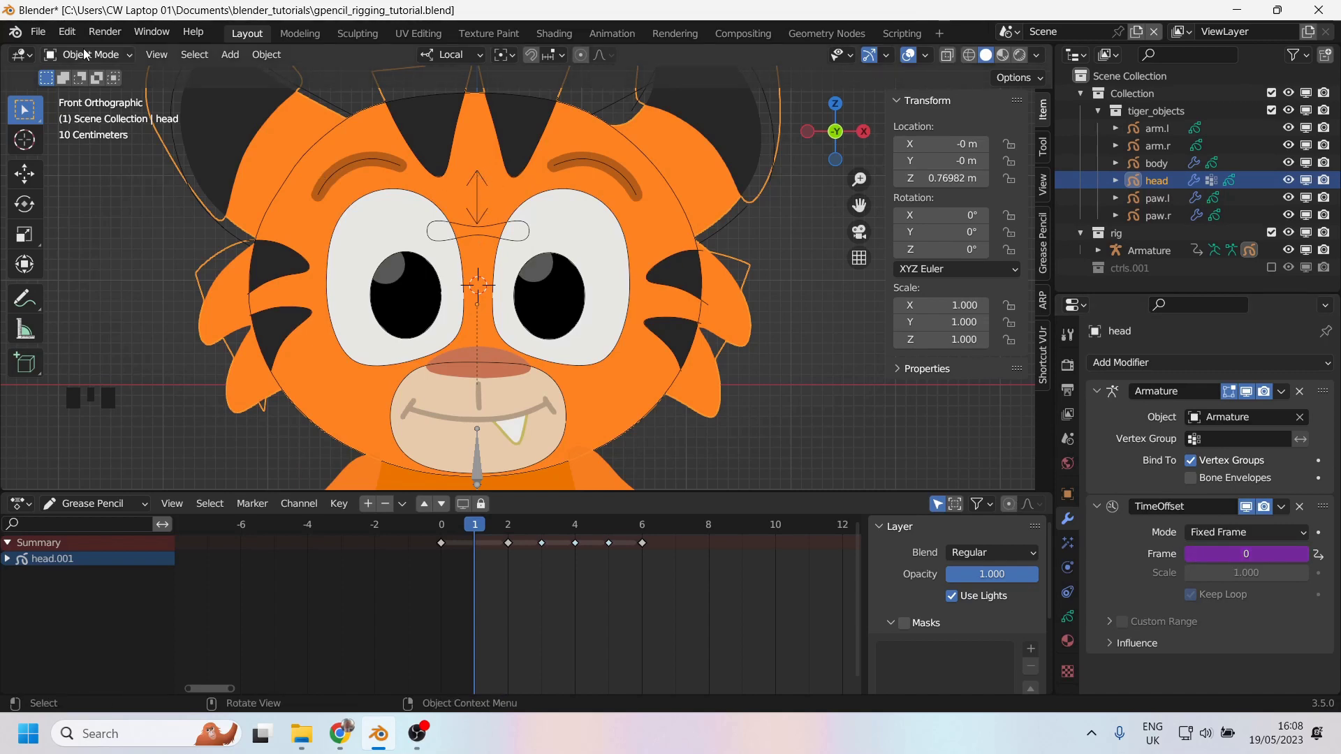
- Select the armature in Pose Mode and pull the blink control down to -1.2 on one axis
drag(87, 55, 483, 181)
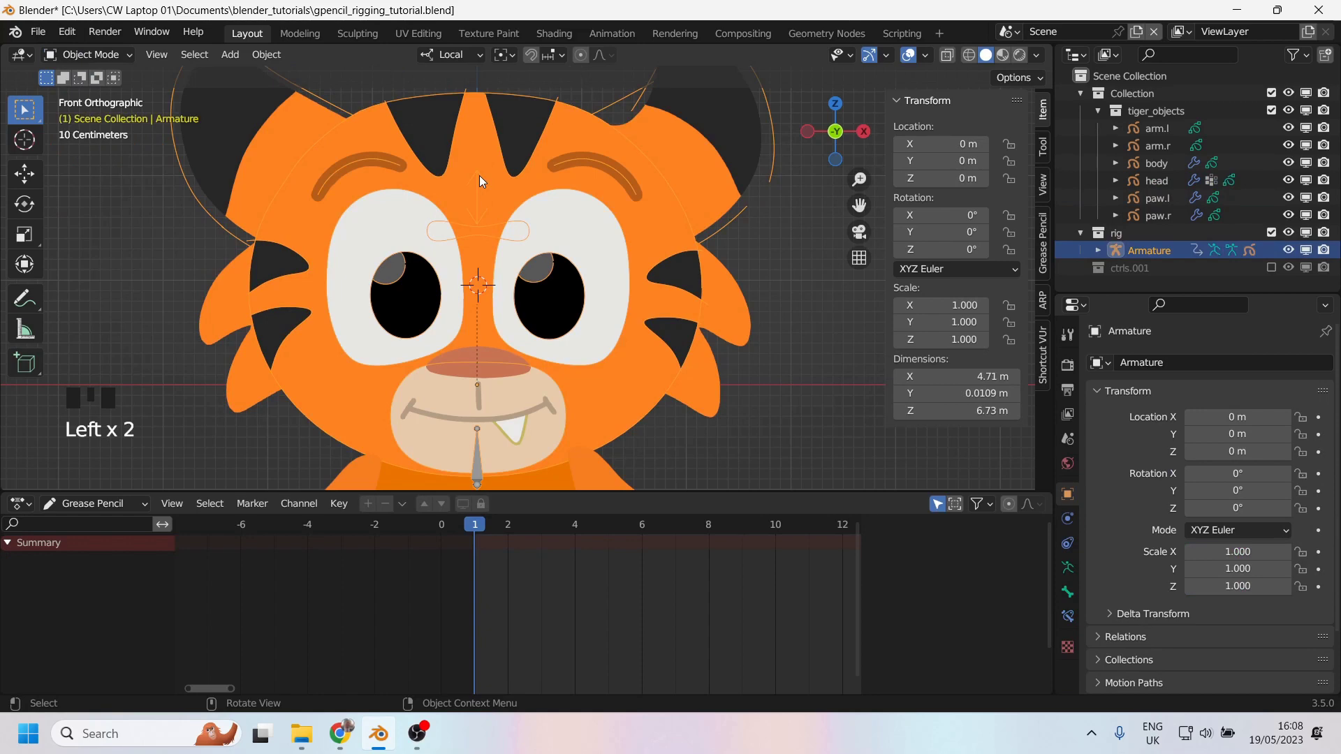
key(ctrl+Tab)
key(g)
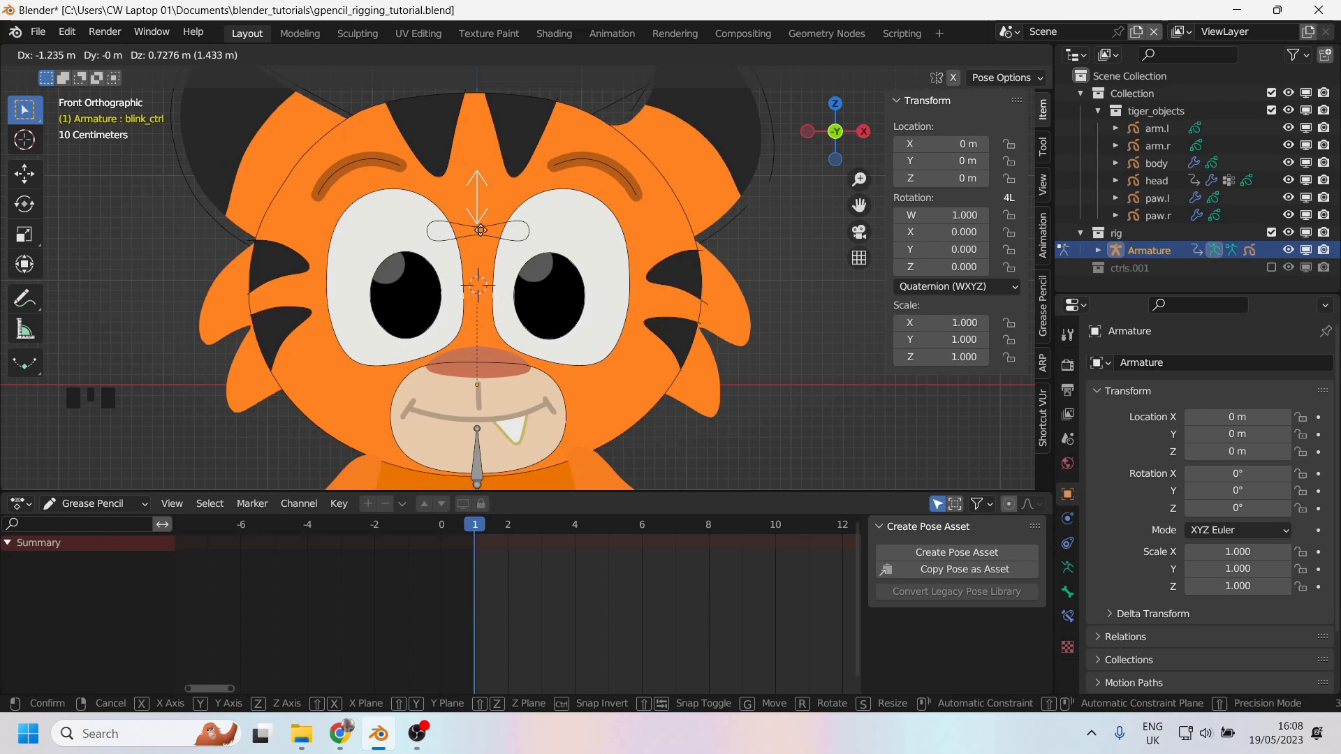
key(i)
drag(489, 564, 13, 552)
click(12, 552)
- Go to frame 6 and keyframe the lowered blink control with the eyelids closed
drag(74, 512, 510, 191)
key(g)
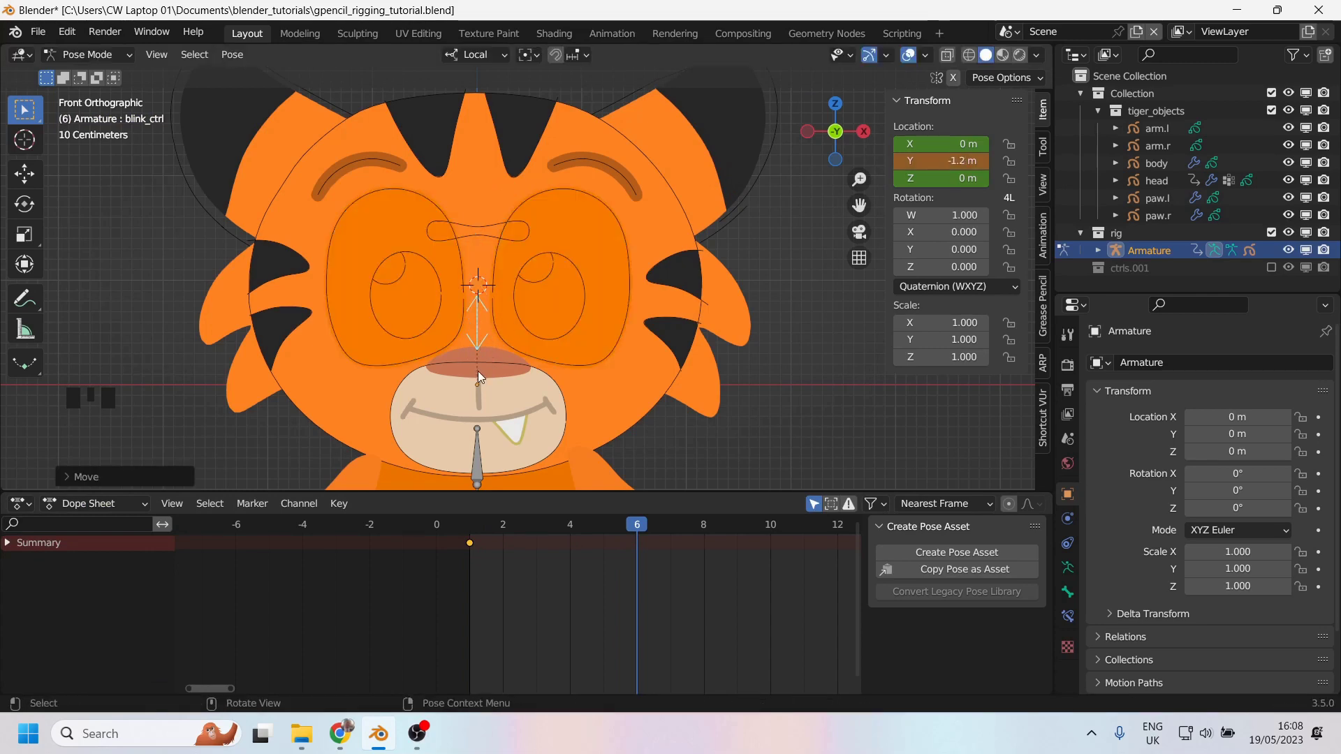
drag(632, 526, 584, 561)
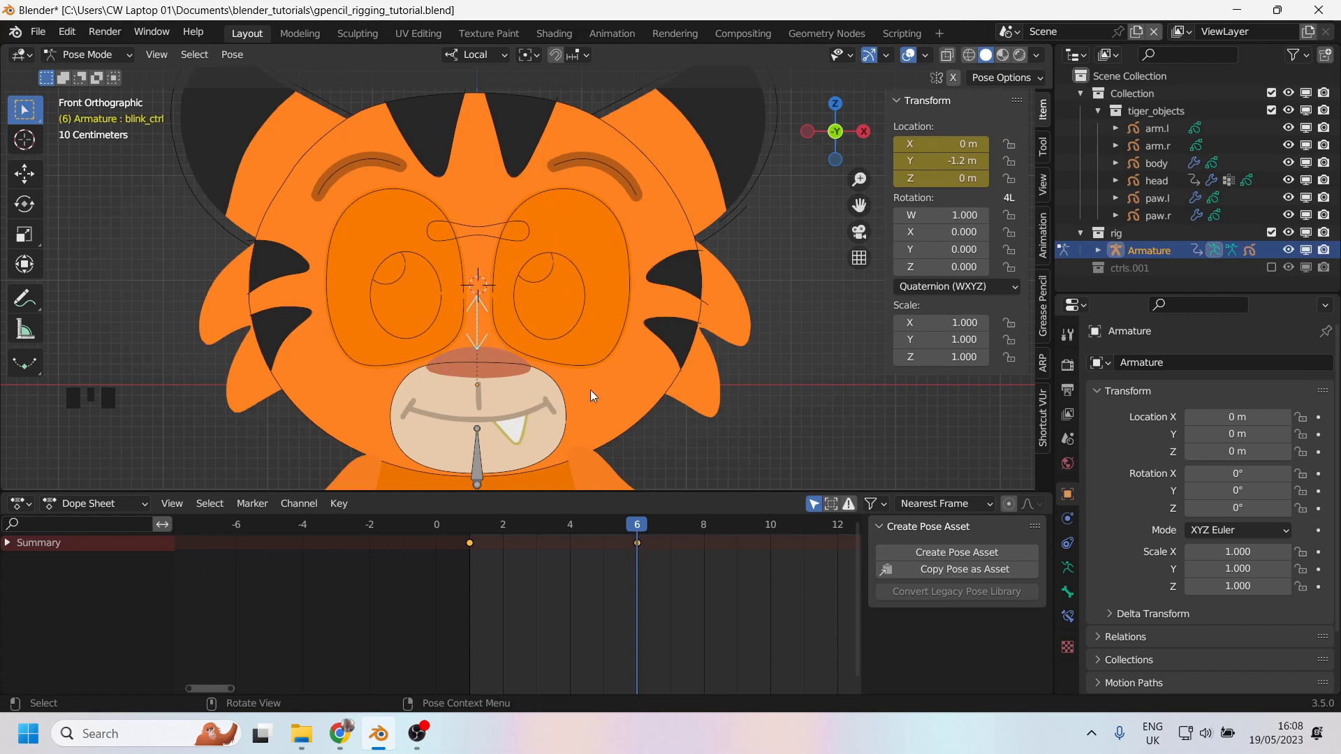
- Select the tiger's head object to reach its driven Time Offset frame value
click(374, 238)
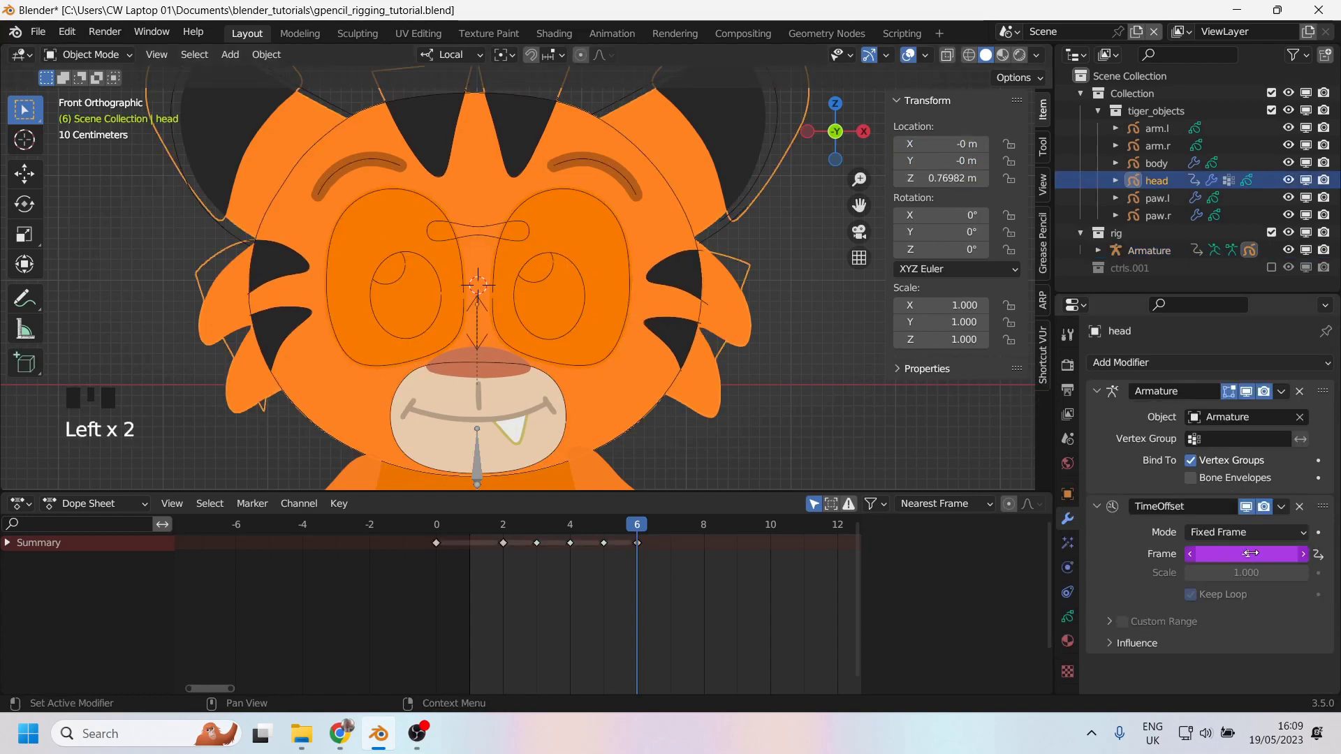
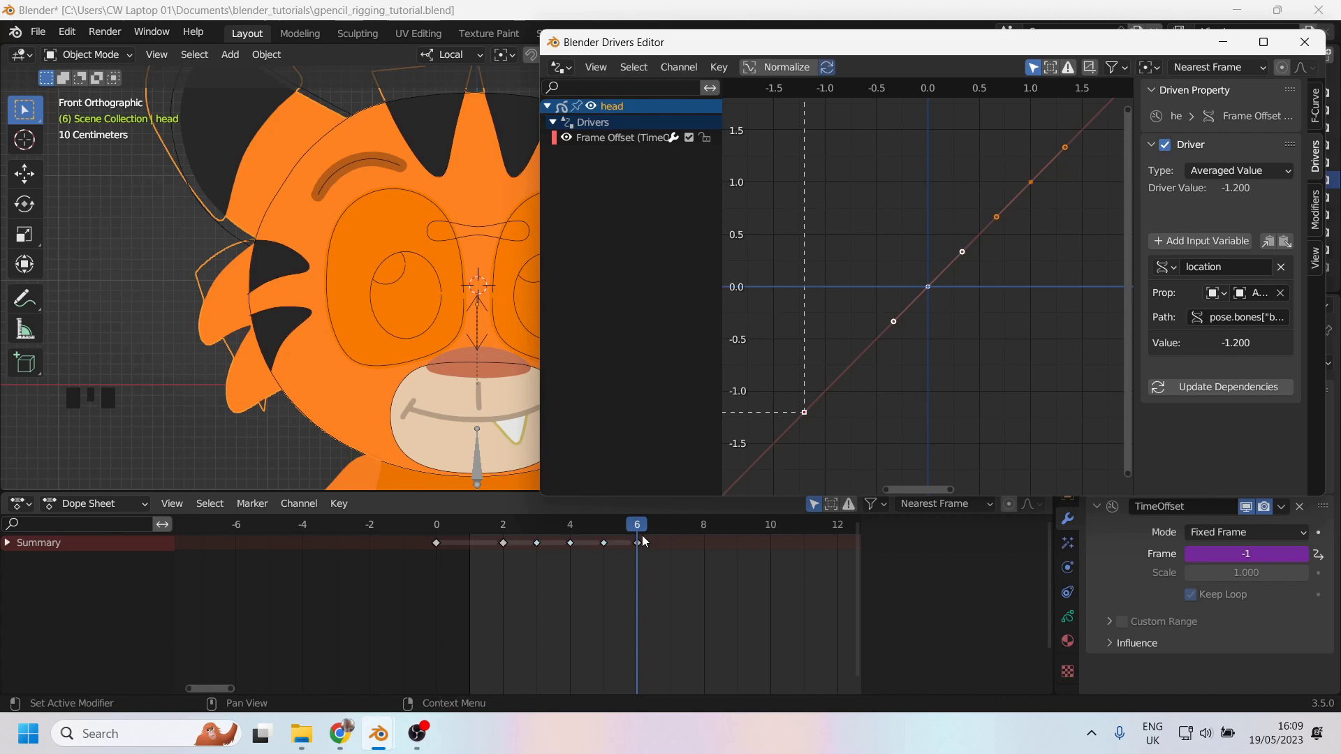
drag(641, 532, 640, 545)
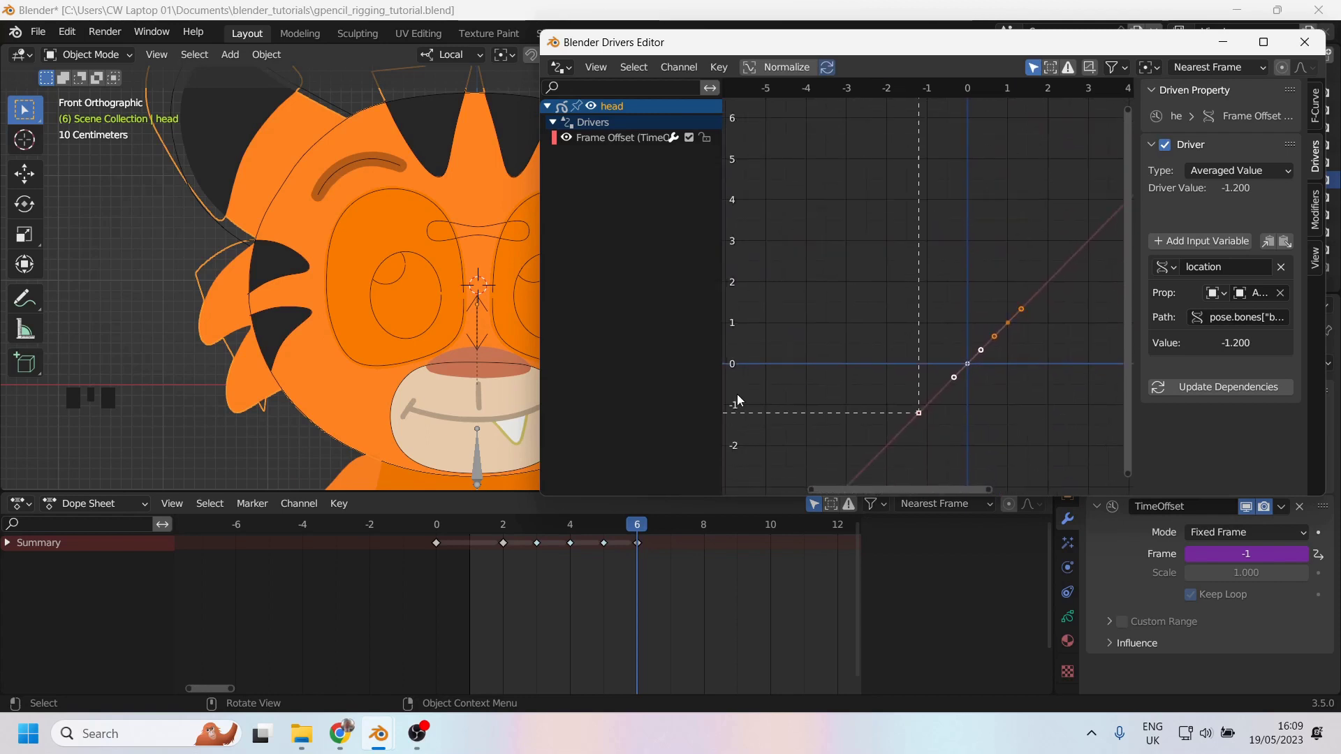
drag(604, 536, 1081, 180)
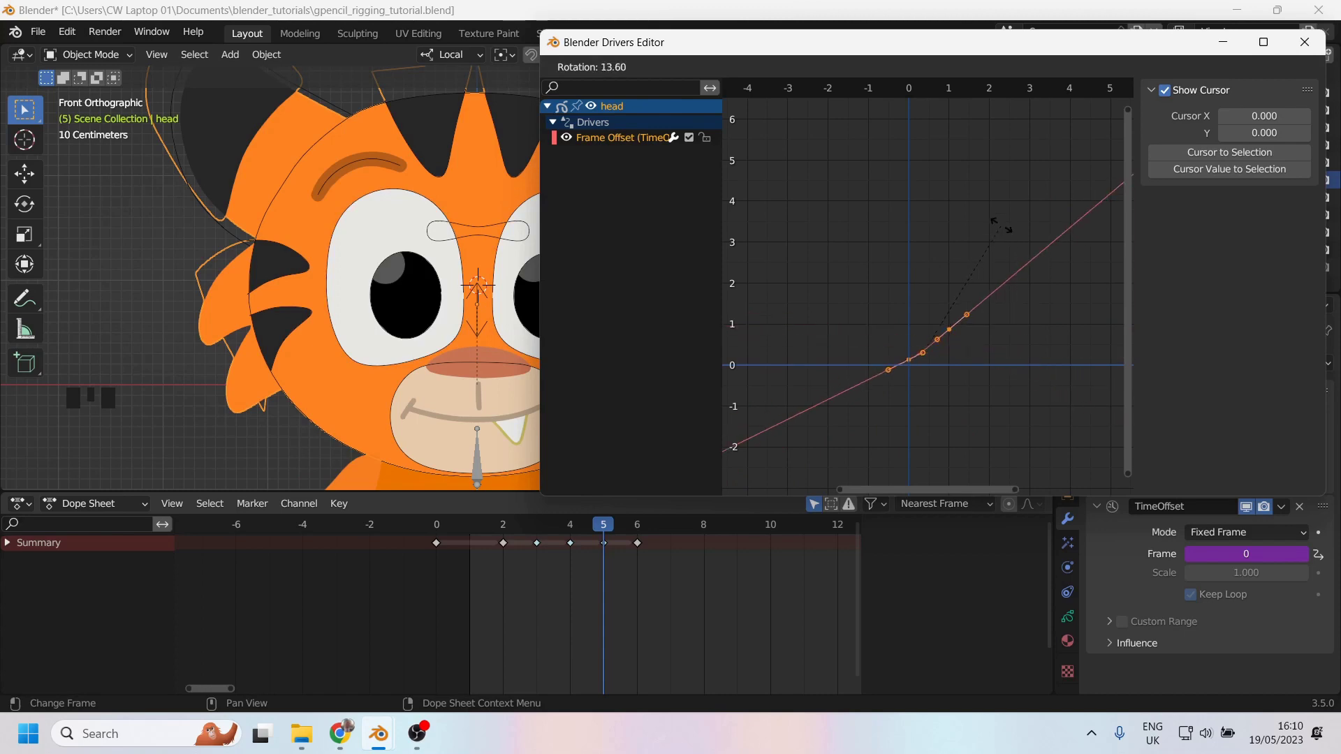
drag(601, 535, 634, 552)
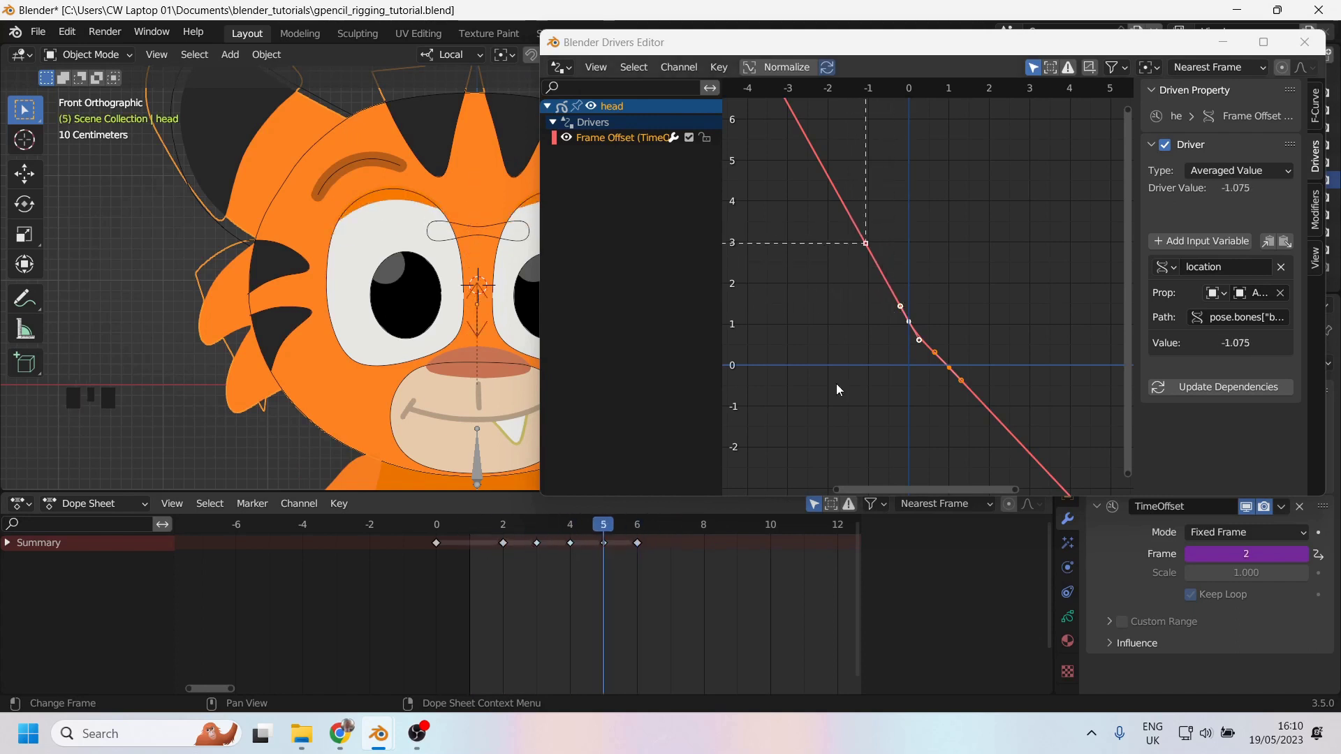
key(ctrl+z)
key(ctrl+z)
key(ctrl+z)
key(ctrl+z)
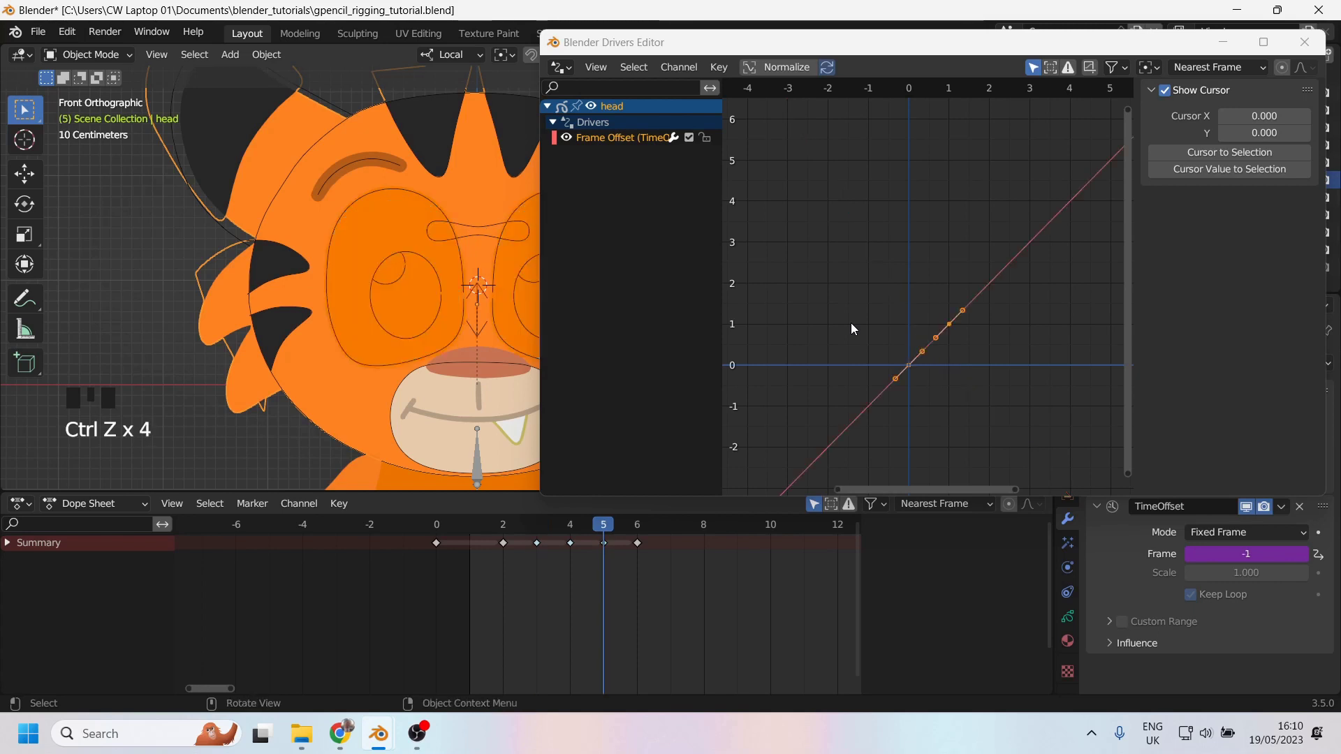
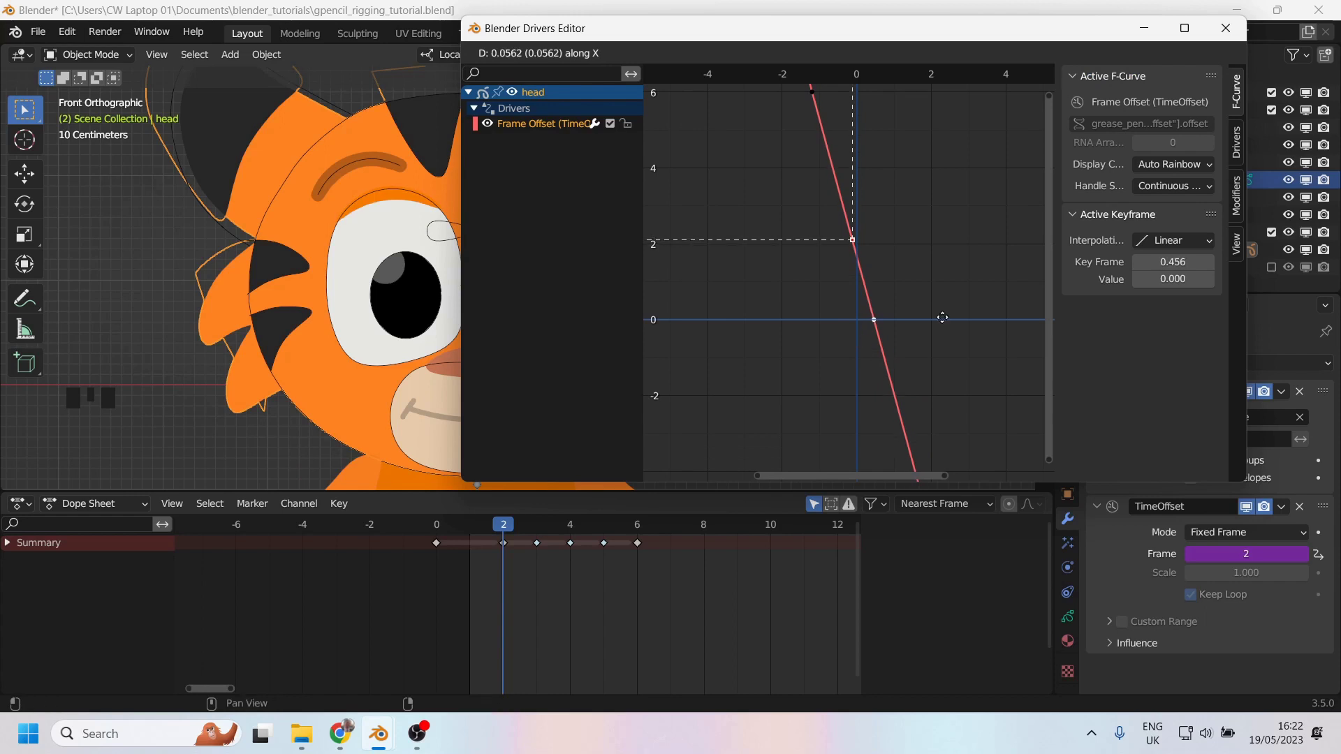
- Nudge the upper driver-curve keyframe to about 0.419
drag(510, 528, 467, 529)
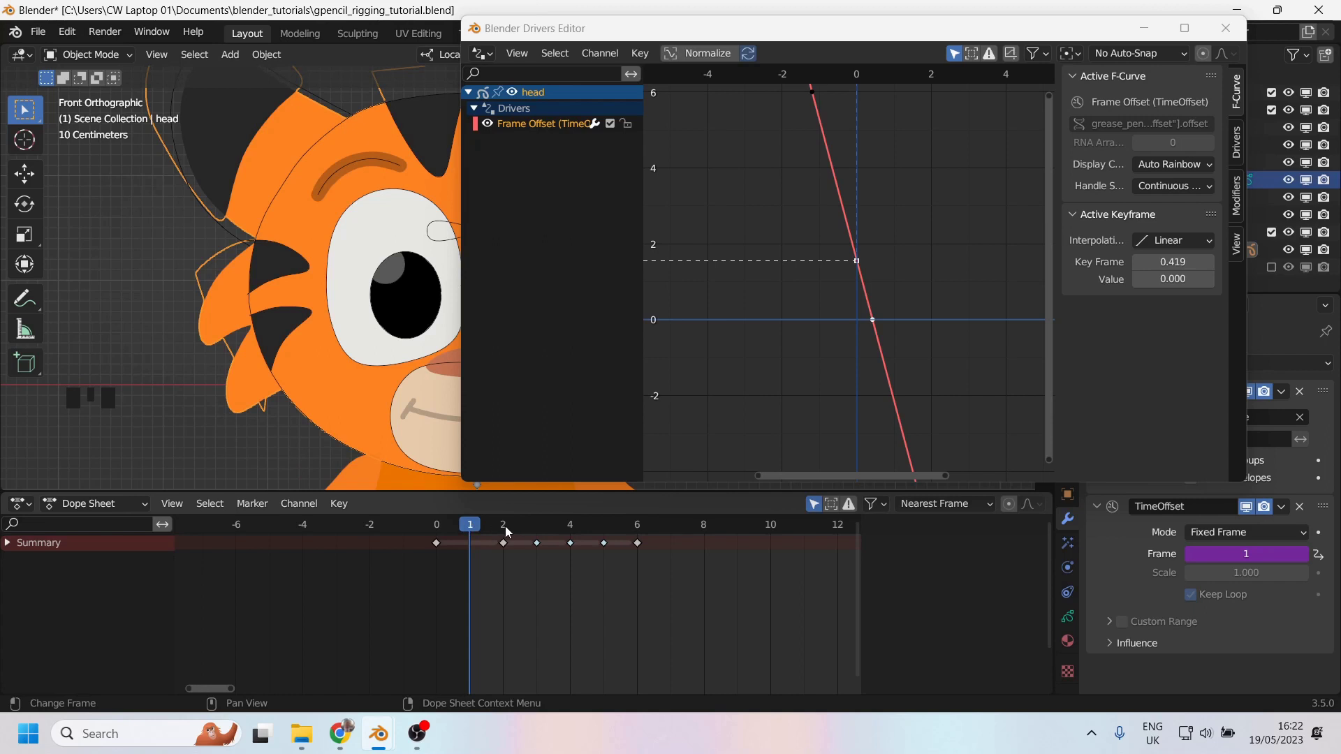
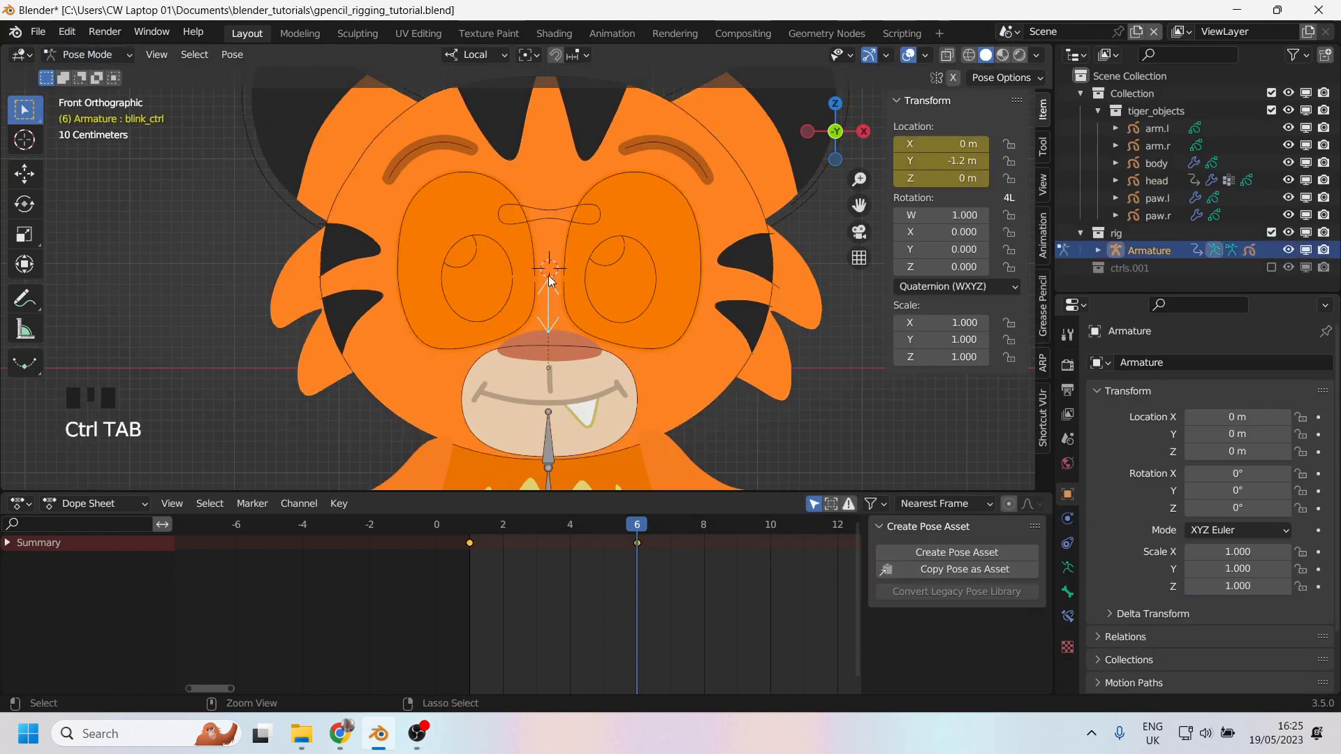
- Select the blink control bone and start moving it upward to test the driven blink
drag(481, 531, 611, 233)
key(g)
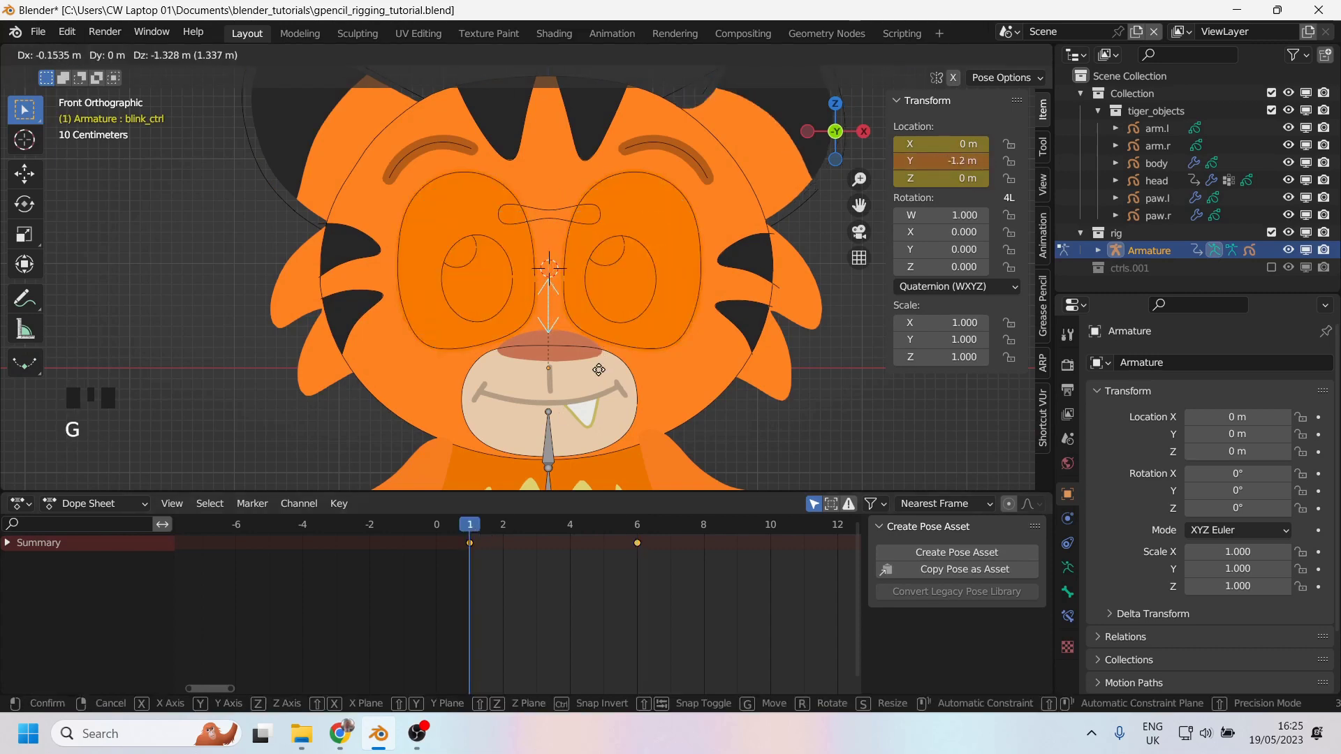